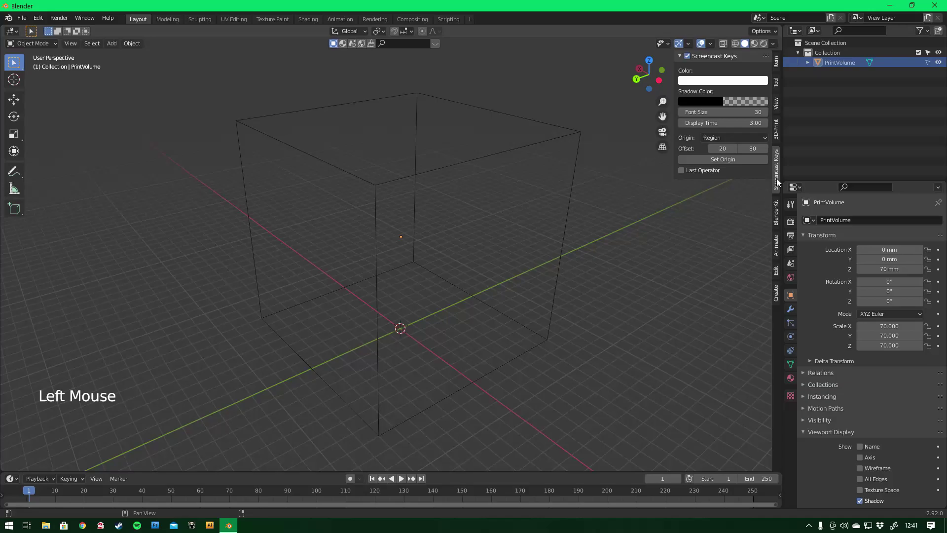
Show the Item sidebar and add a new circle mesh at the 3D cursor.
left_click(782, 63)
key("ctrl+a")
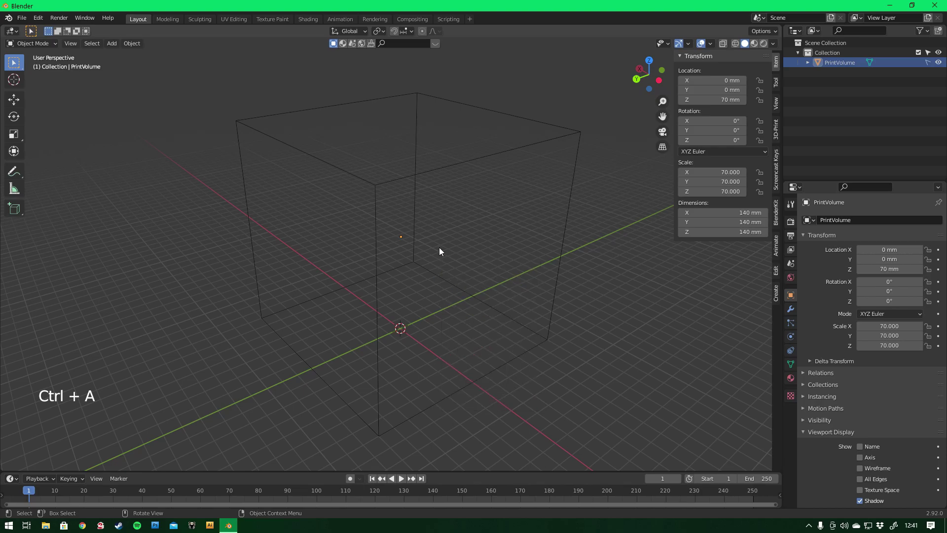
key("shift+a")
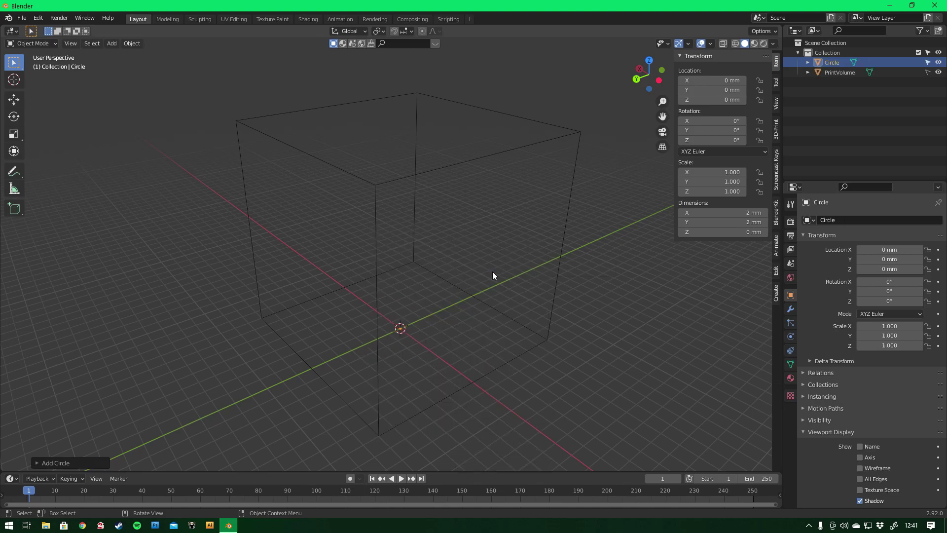
Set the circle to 25 mm diameter and switch to front orthographic view.
left_click(71, 467)
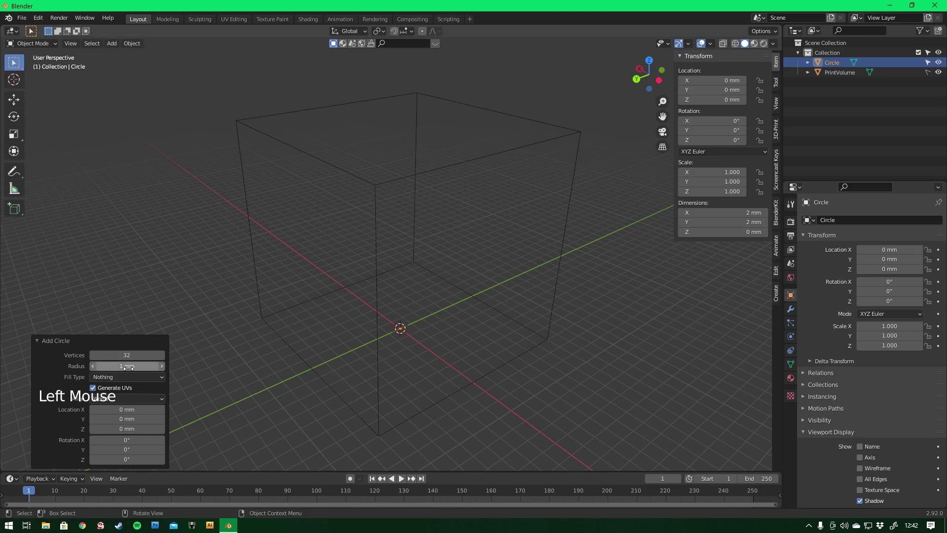
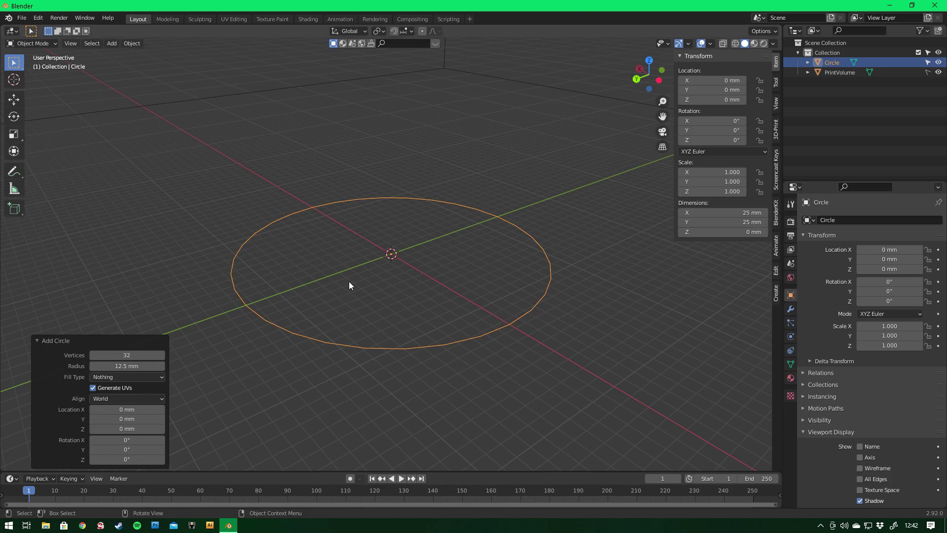
key("KP_1")
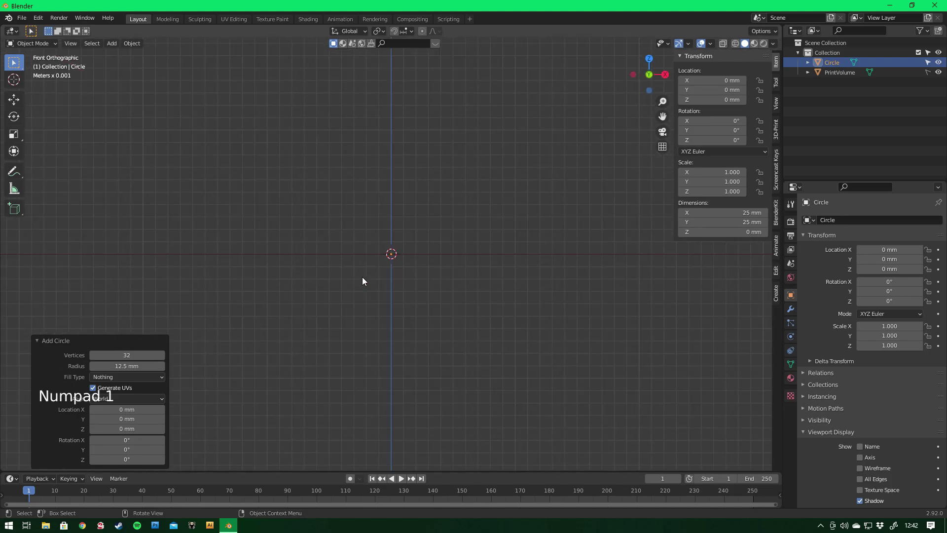
Extrude the circle's edge 4 mm up along Z and begin scaling the top ring inward.
key("Tab")
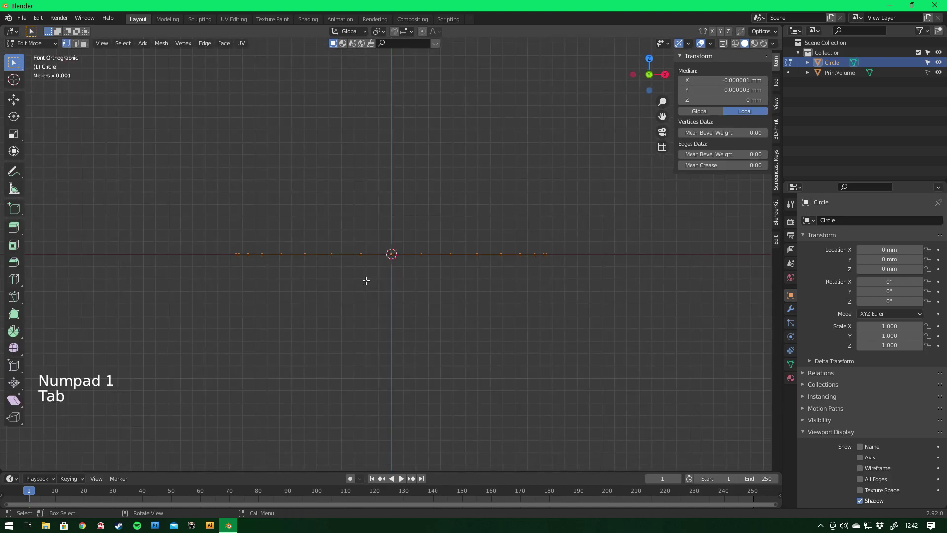
key("e")
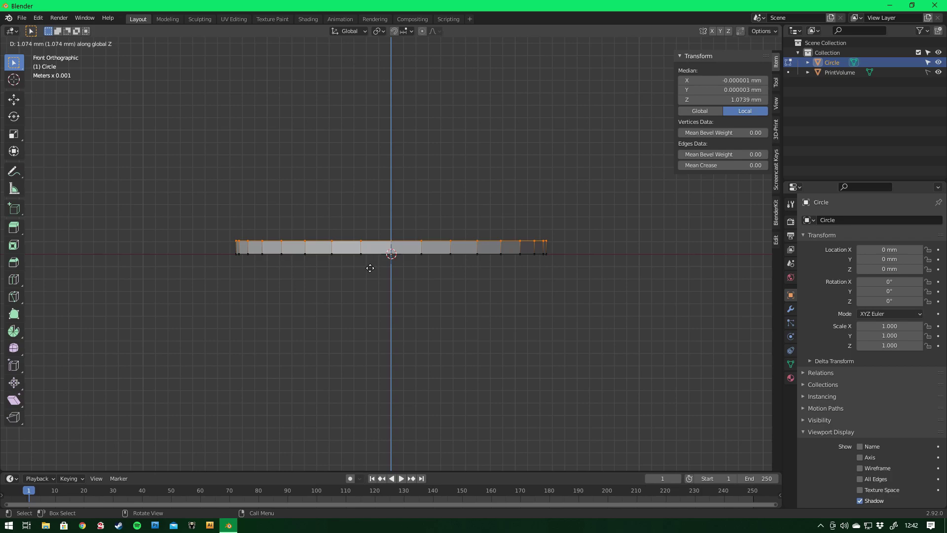
key("g")
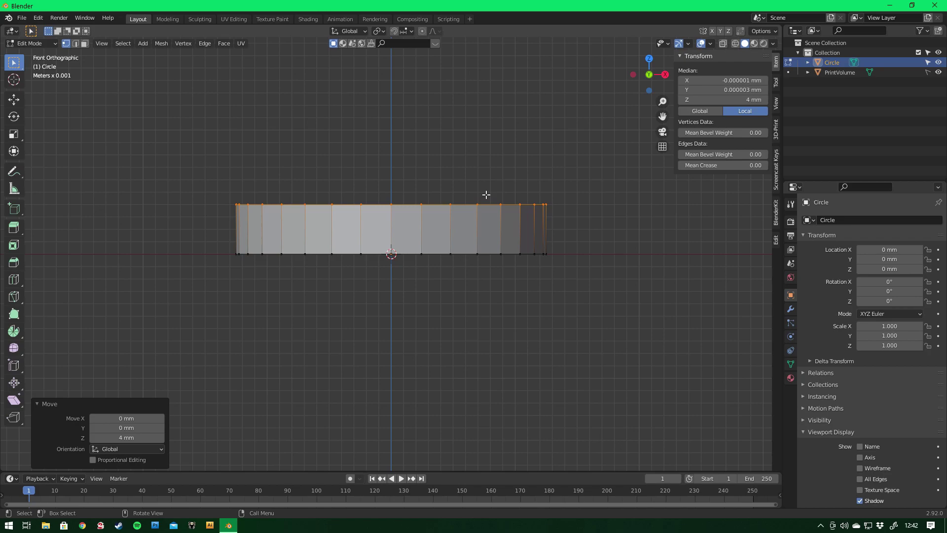
key("s")
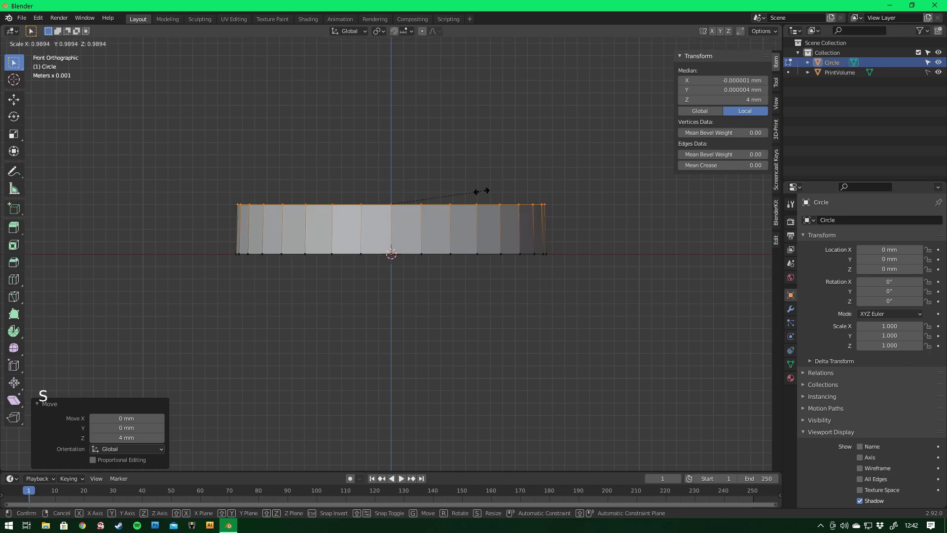
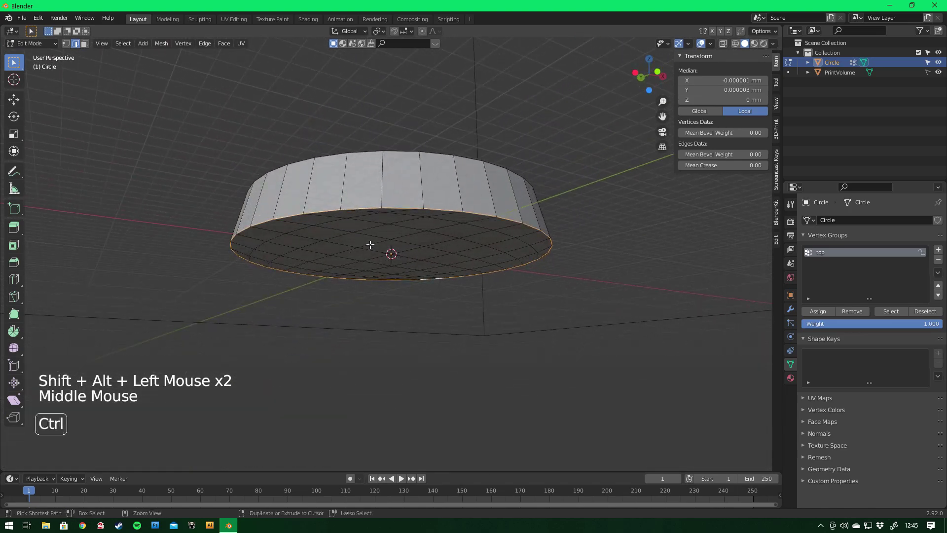
Bevel the base's bottom rim and then its top rim edge loop.
key("ctrl+b")
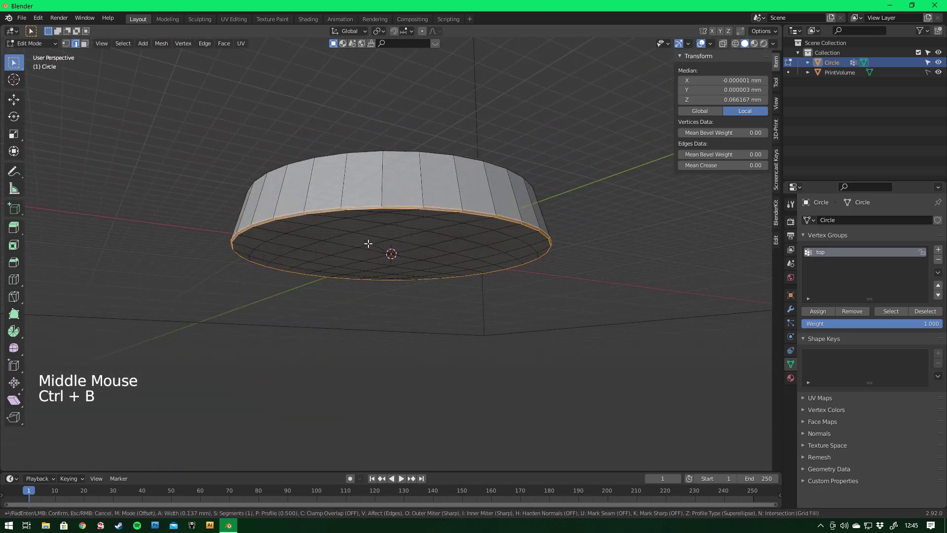
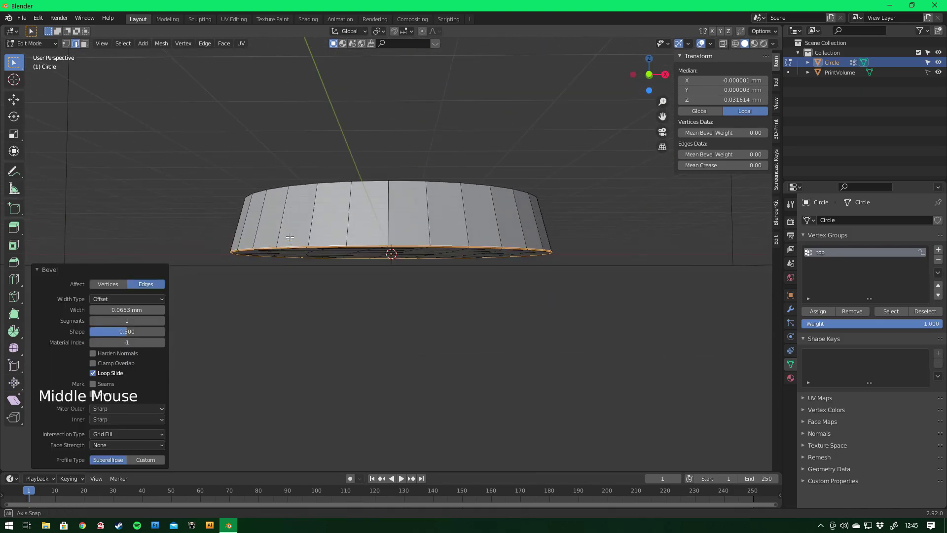
key("Tab")
middle_click(316, 172)
key("Tab")
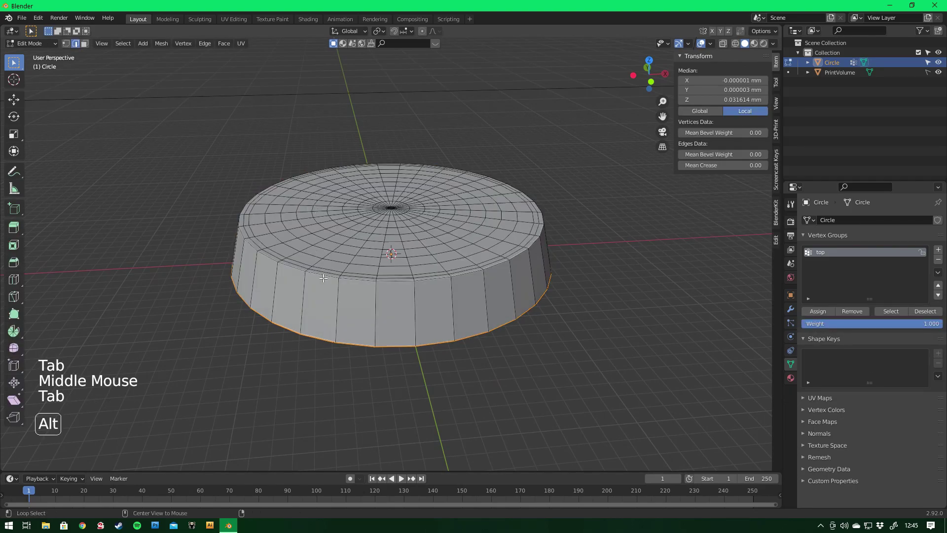
left_click(326, 277)
key("ctrl+b")
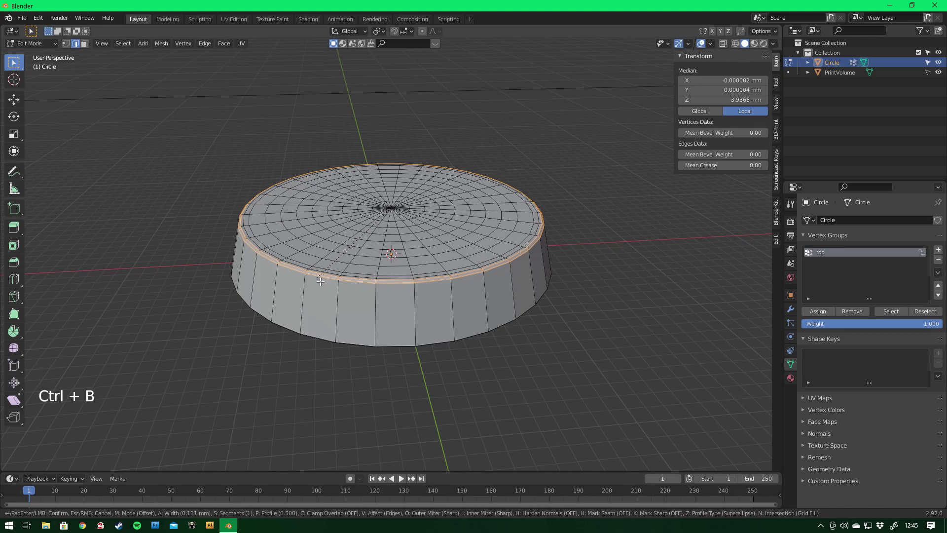
key("Tab")
Add a Subdivision Surface modifier with viewport level 4.
left_click(794, 313)
left_click(852, 222)
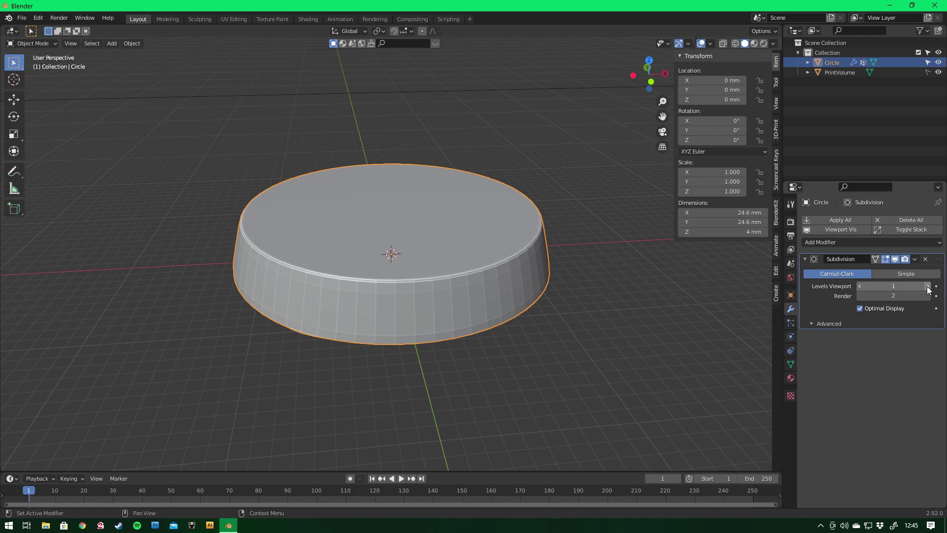
double_click(930, 289)
left_click(930, 289)
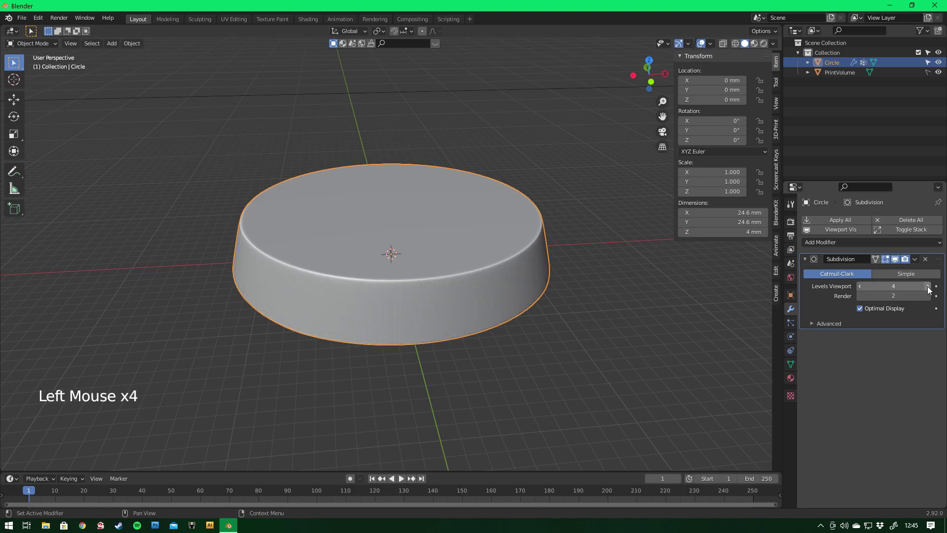
Add a Displace modifier with a new texture, displacing straight along Z.
left_click(895, 245)
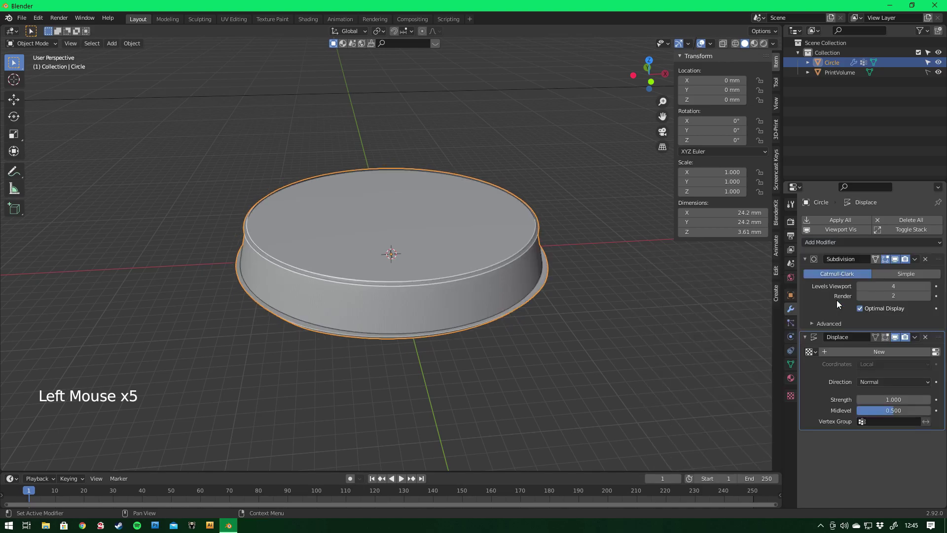
left_click(938, 353)
left_click(876, 236)
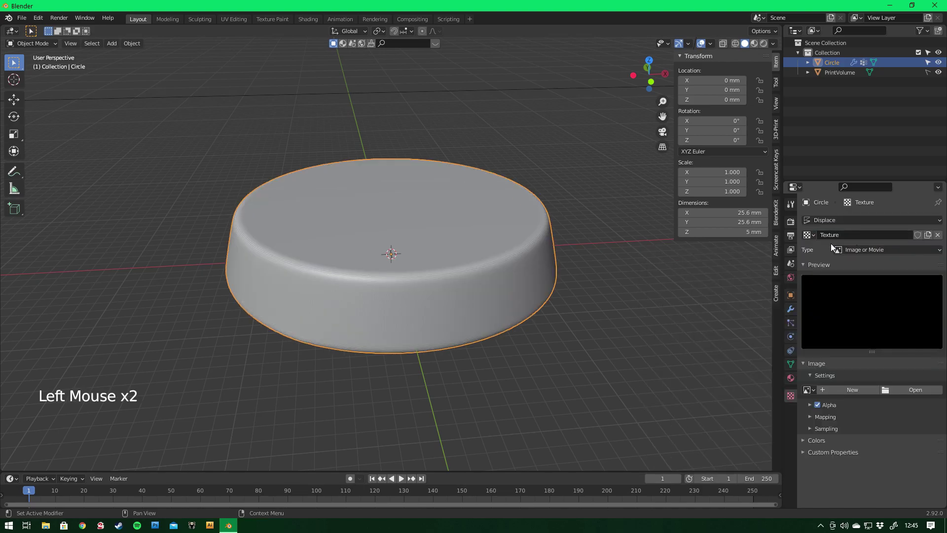
left_click(875, 252)
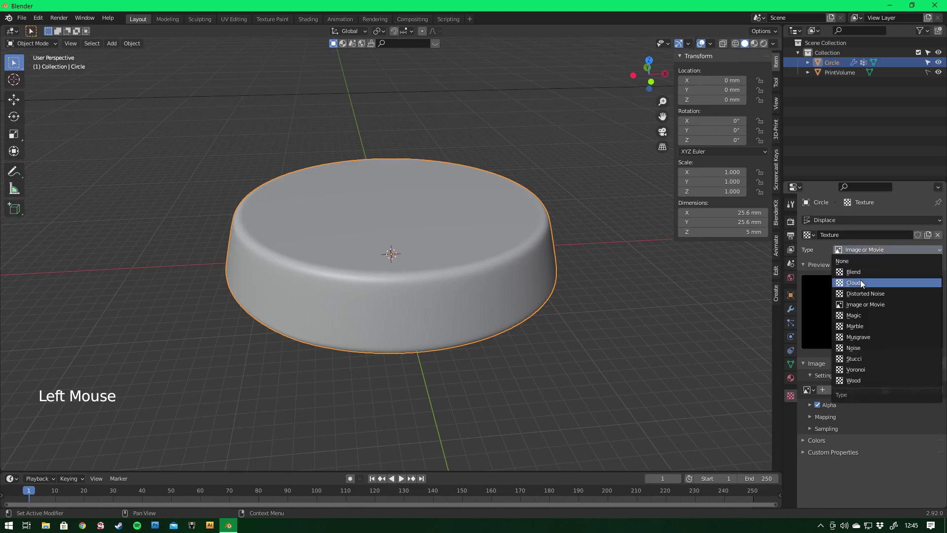
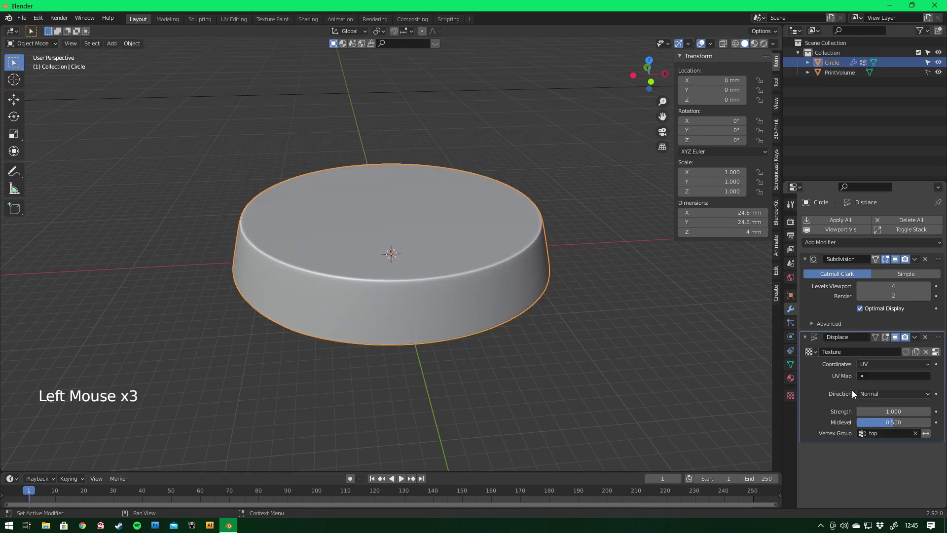
left_click(875, 398)
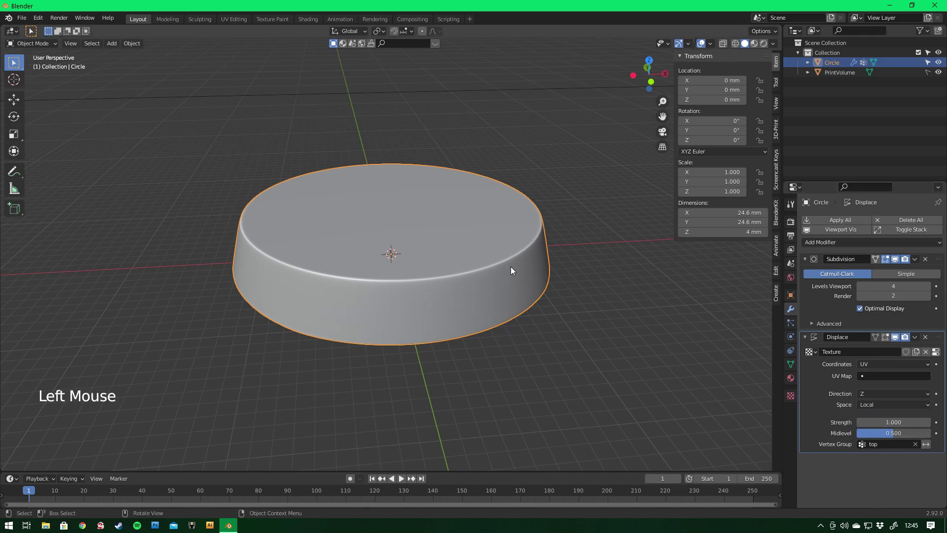
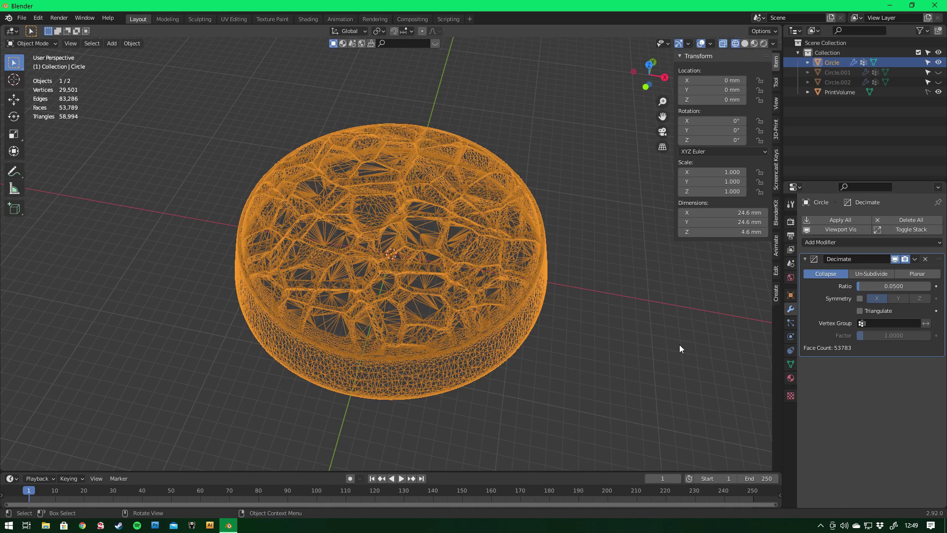
Set the Decimate ratio to 0.025 and look over the decimated base.
left_click(878, 289)
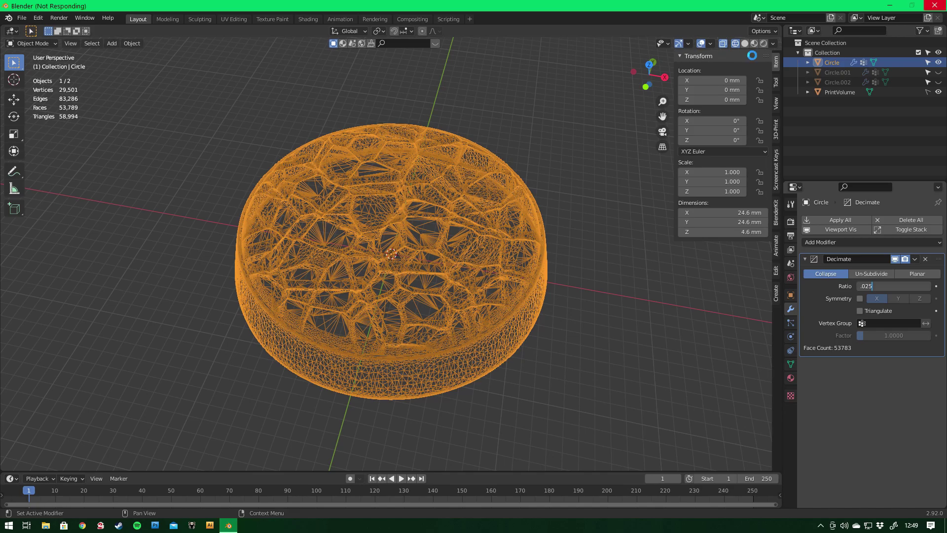
left_click(748, 47)
middle_click(604, 225)
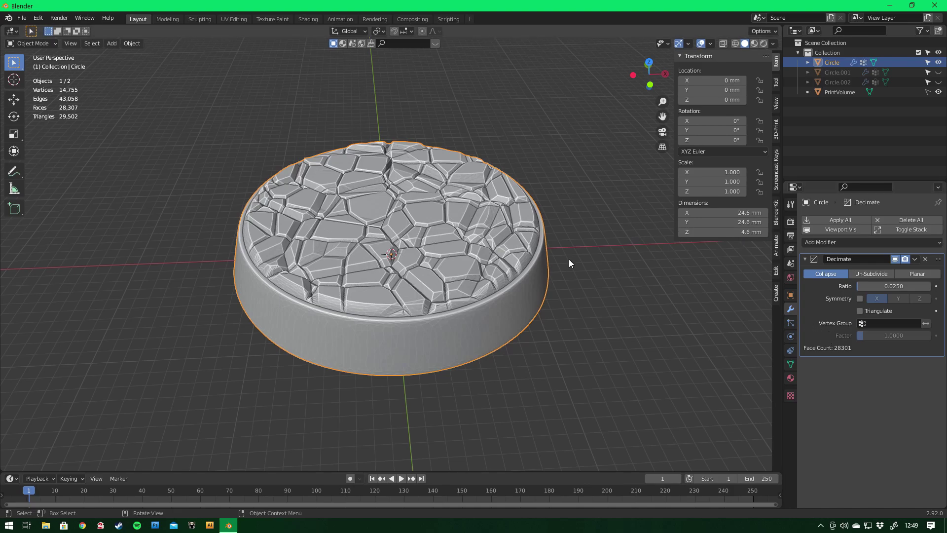
scroll("up", 3)
middle_click(509, 224)
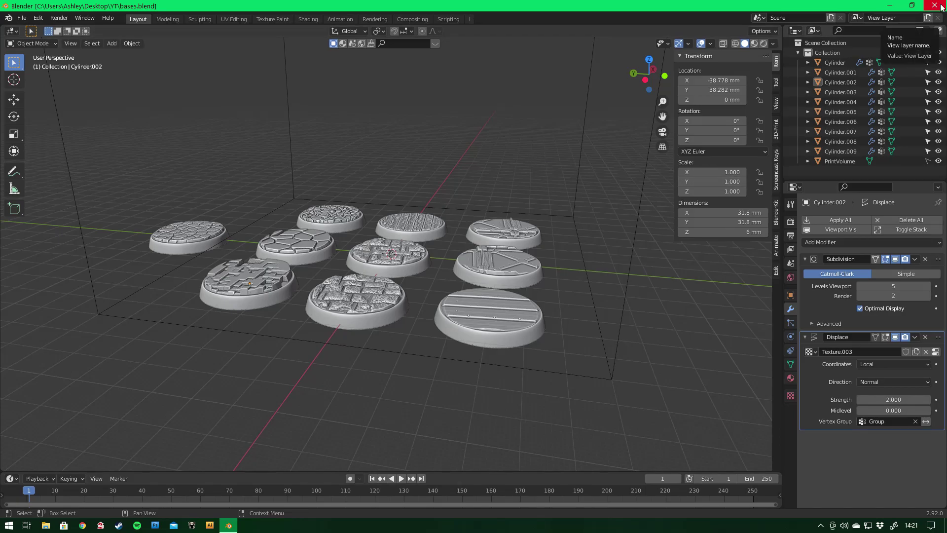
Start a fresh scene, add an 80 mm plane and raise its subdivision count.
left_click(406, 330)
left_click(833, 67)
key("s")
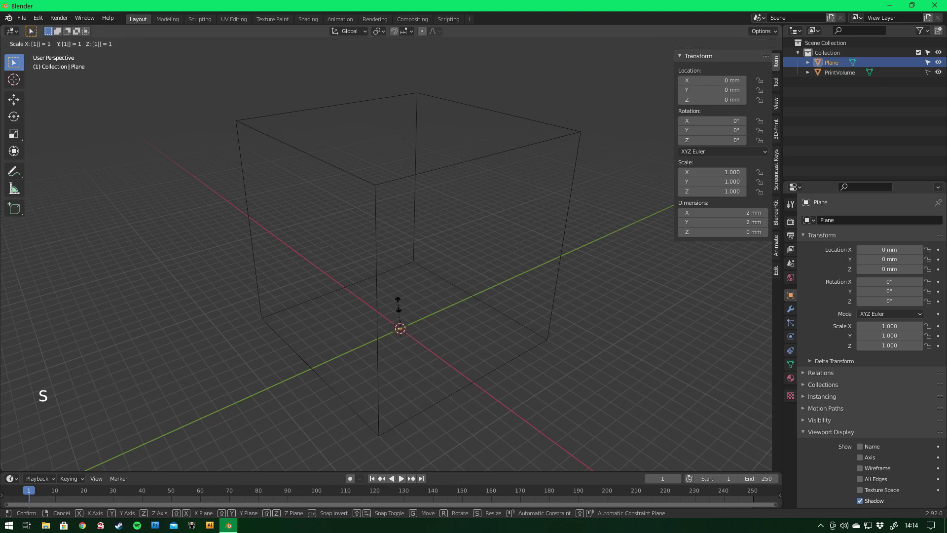
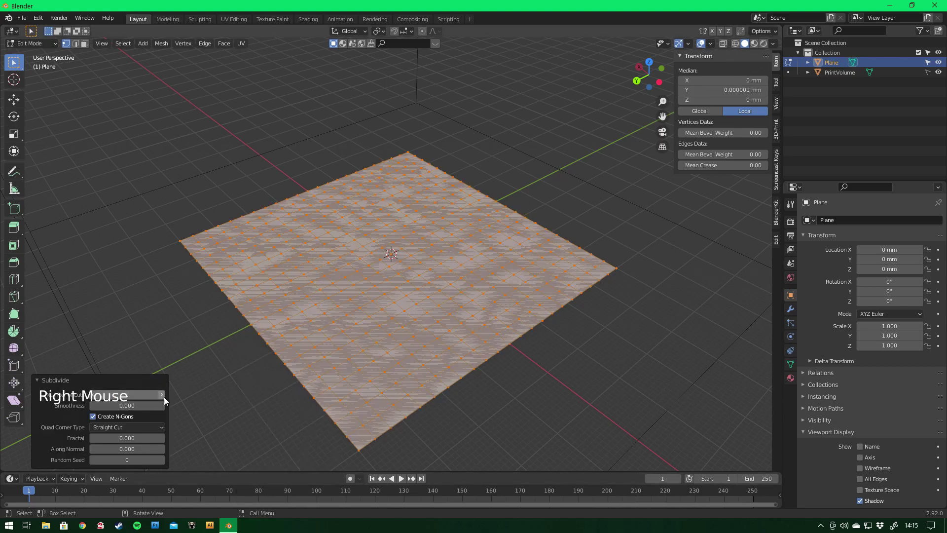
double_click(165, 401)
left_click(165, 400)
left_click(166, 400)
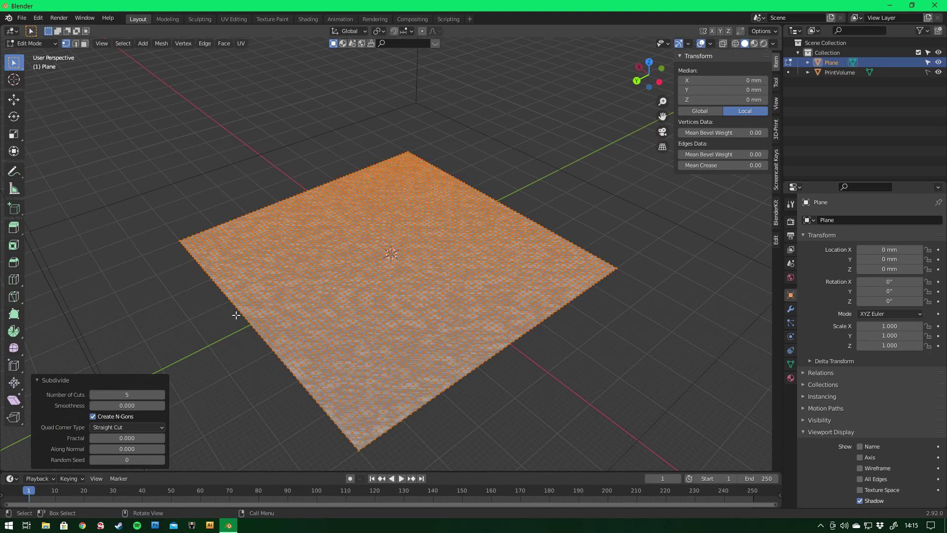
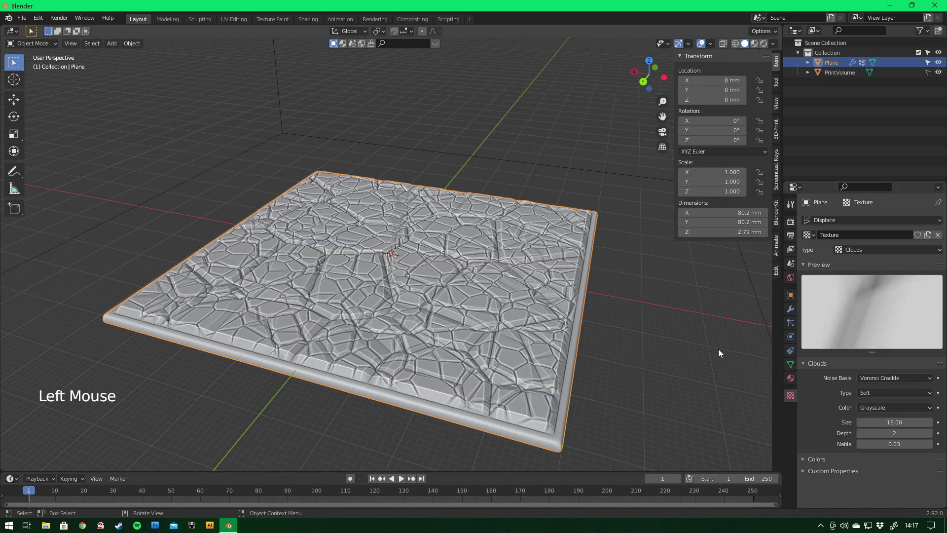
Try hard crackle edges and reduce the Clouds texture depth to 1.
middle_click(643, 302)
scroll("up", 3)
left_click(862, 435)
middle_click(652, 327)
scroll("down", 3)
scroll("up", 3)
middle_click(502, 327)
left_click(886, 398)
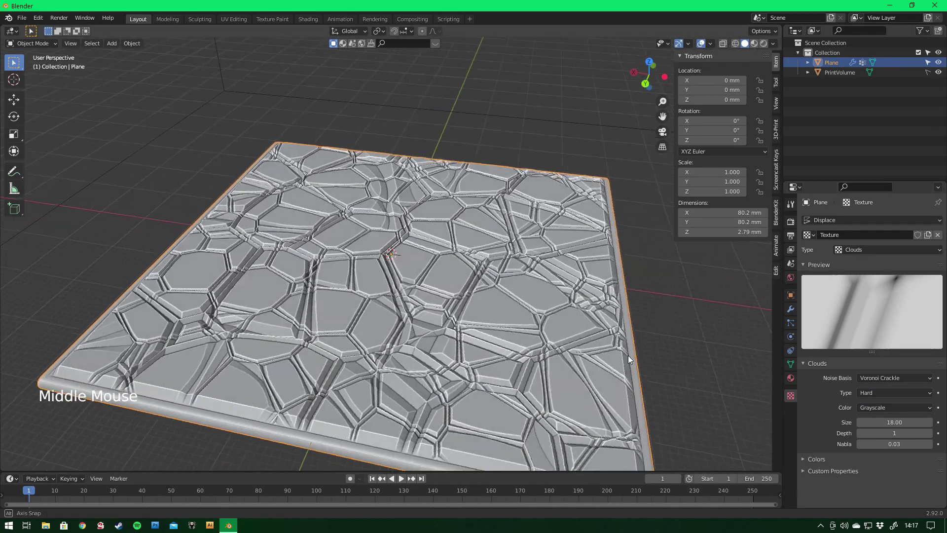
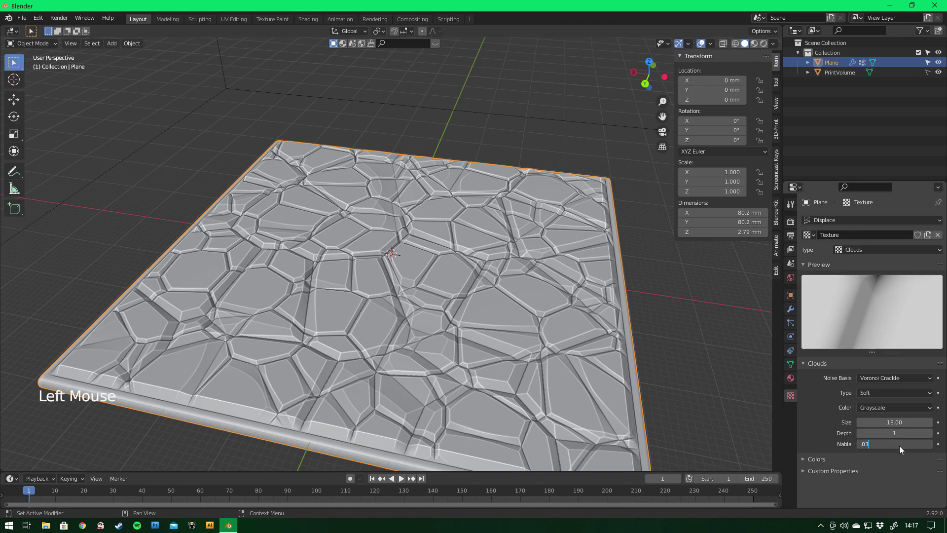
Return the crackle to soft edges and set the Displace strength to 2.
left_click(933, 436)
left_click(933, 436)
left_click(865, 435)
left_click(865, 436)
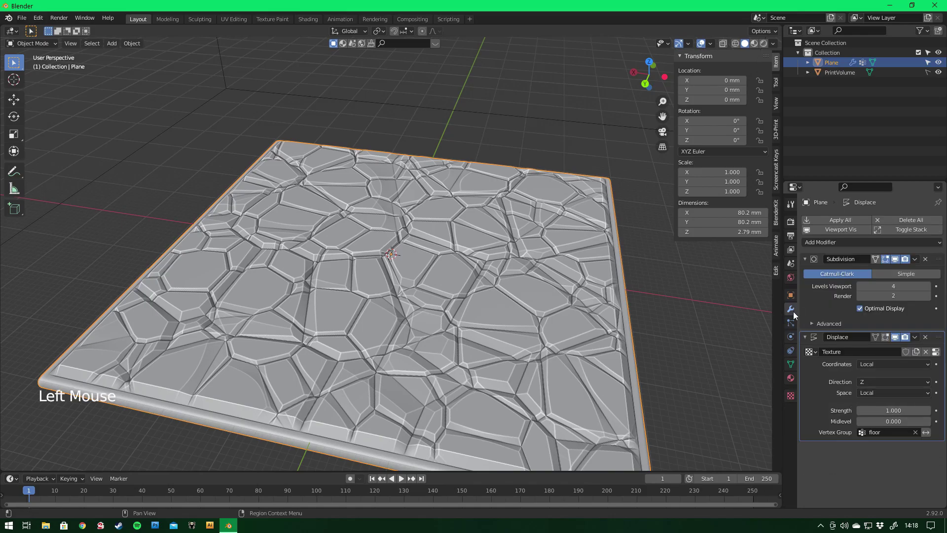
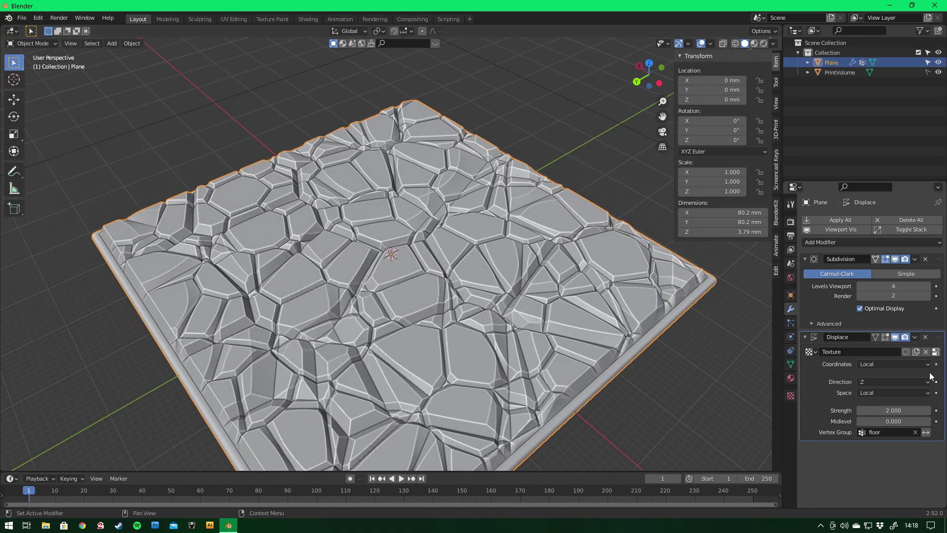
left_click(937, 357)
scroll("down", 3)
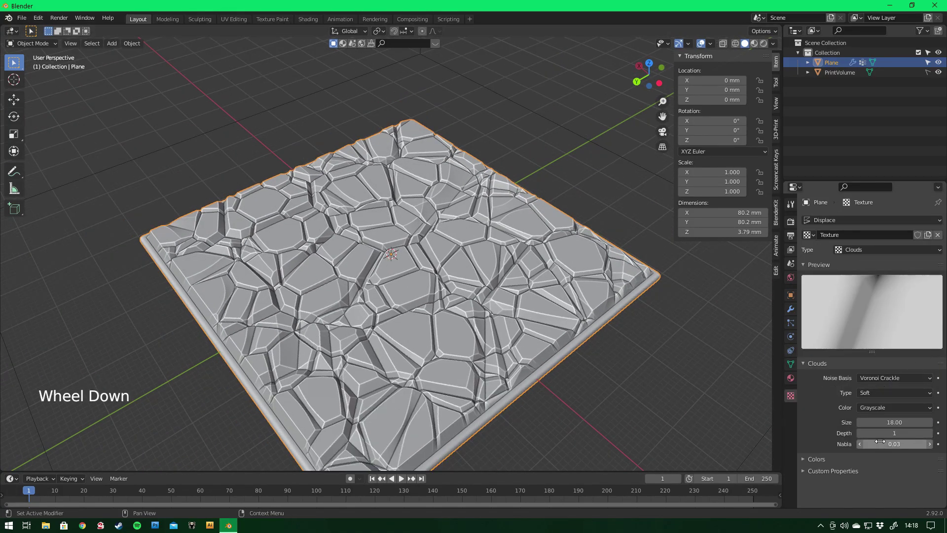
Switch the noise basis to Cell Noise with contrast 3.5 and inspect the blocky tile.
left_click(889, 381)
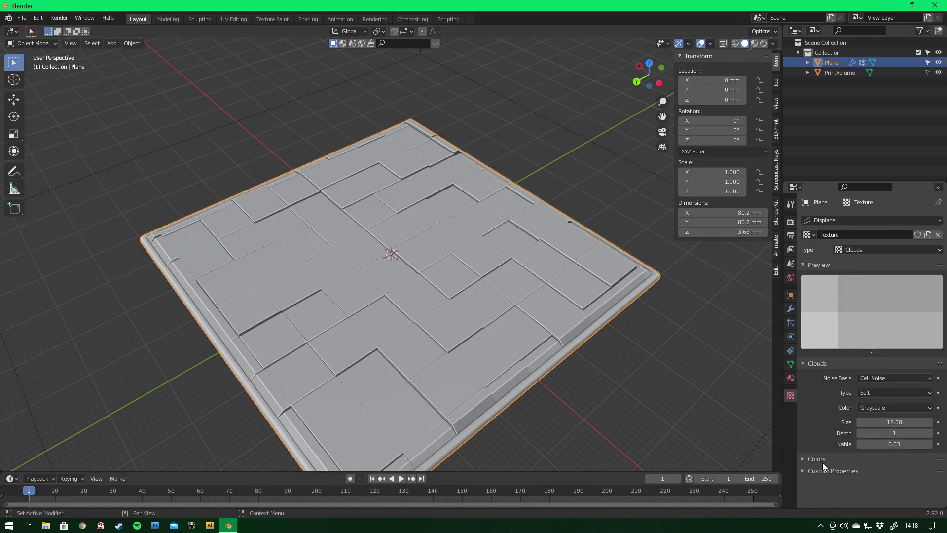
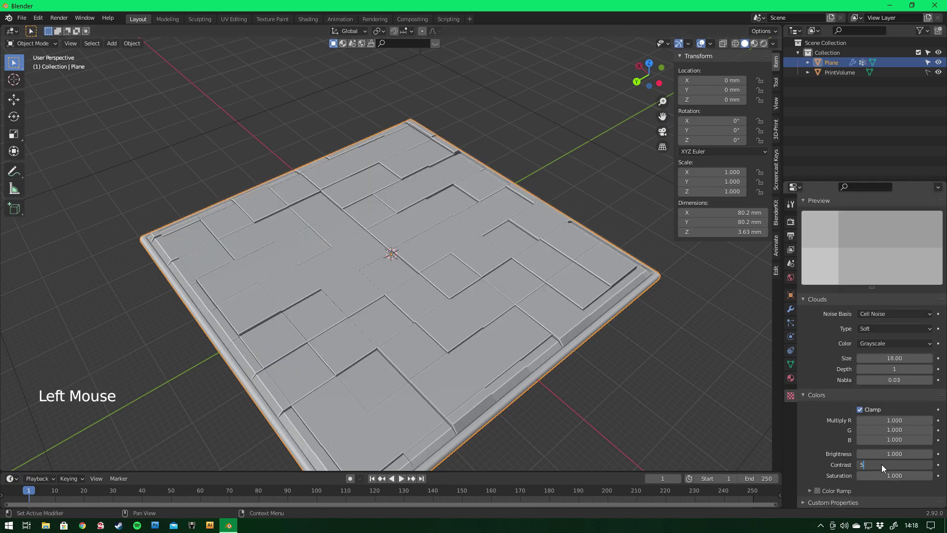
middle_click(401, 180)
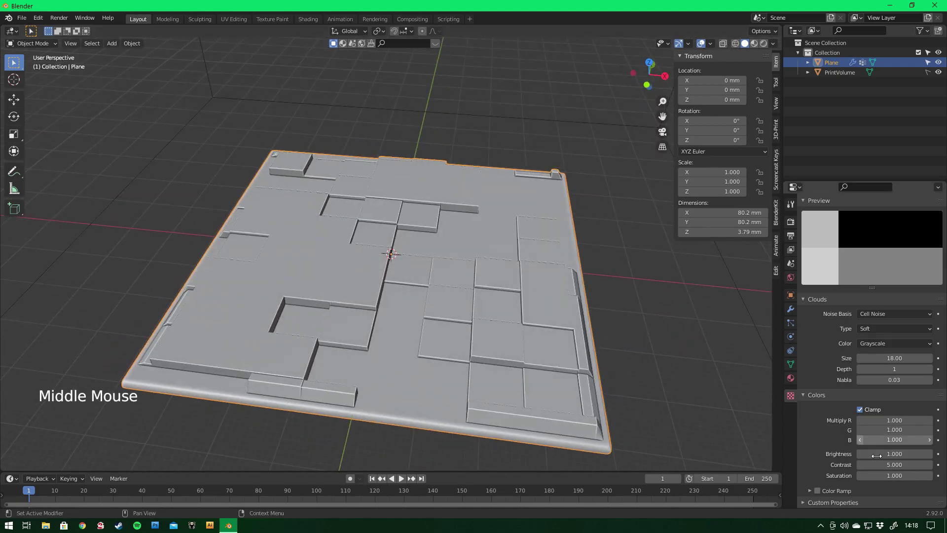
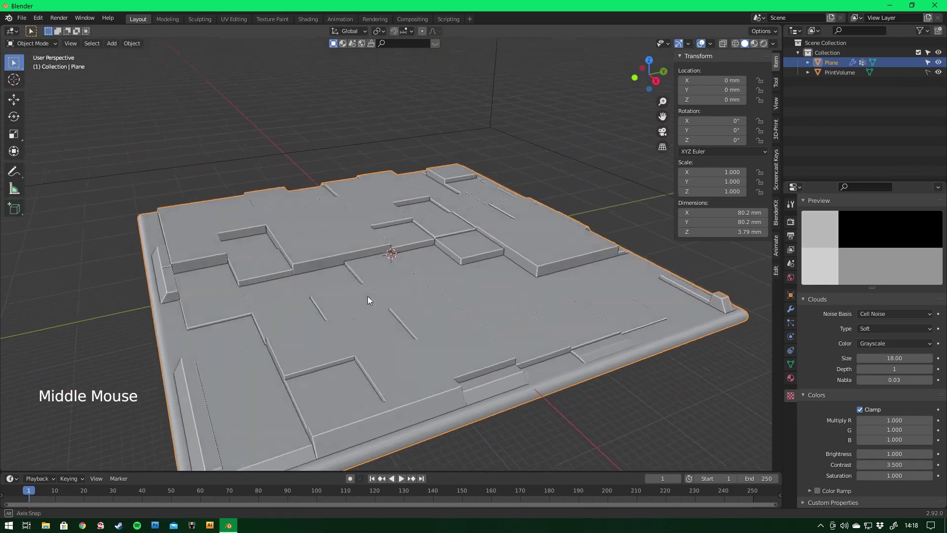
middle_click(373, 305)
scroll("down", 3)
scroll("up", 3)
Set the texture type to Image or Movie and browse for the OldWoodPlanks heightmap.
left_click(928, 252)
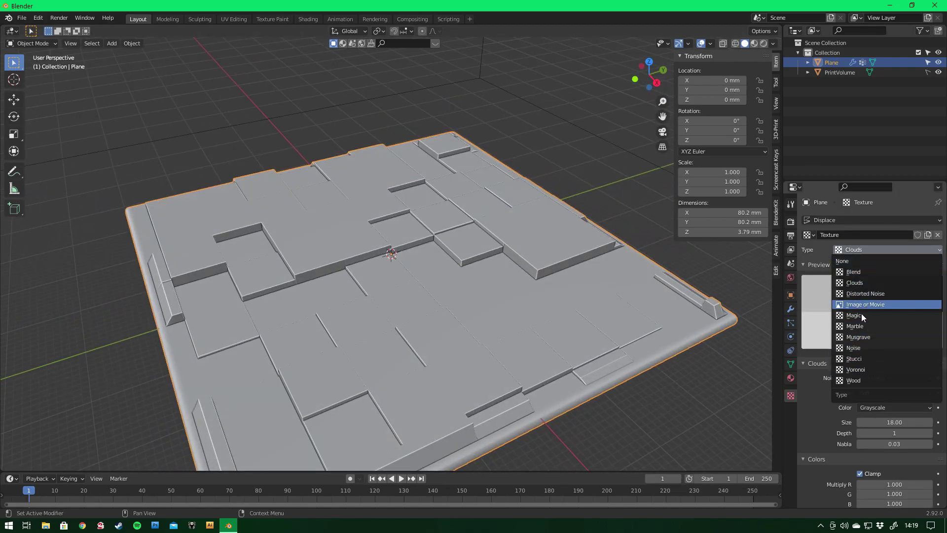
left_click(942, 253)
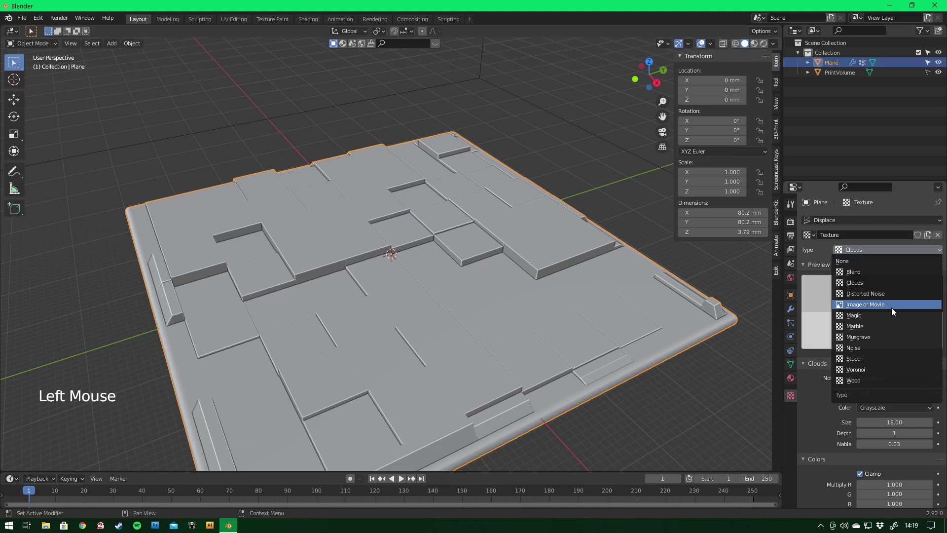
left_click(912, 394)
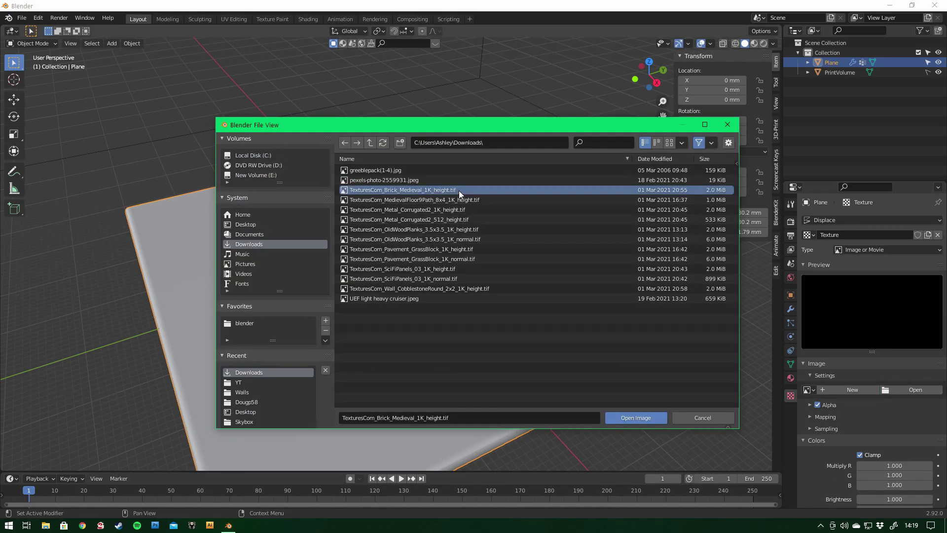
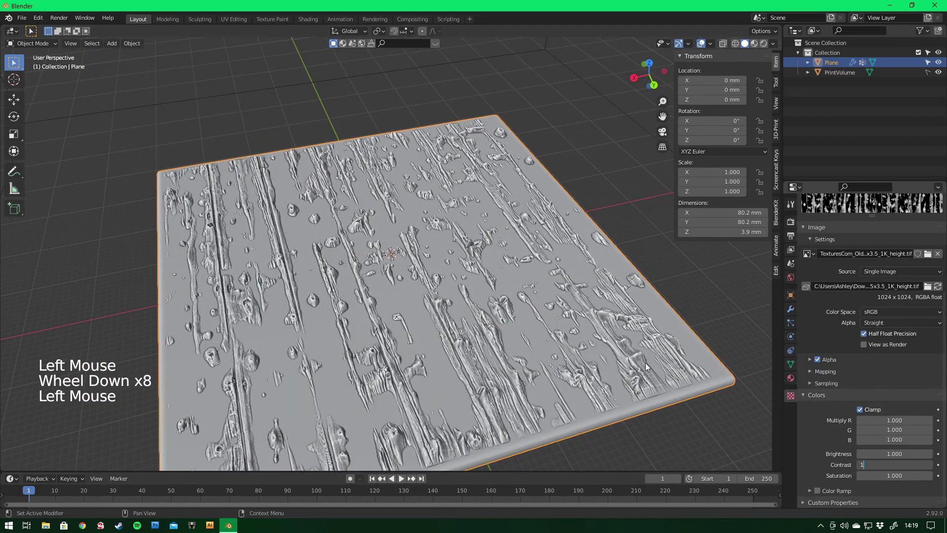
Orbit and zoom around the plank tile to inspect the shallow boards from several angles.
middle_click(503, 241)
scroll("down", 3)
scroll("up", 3)
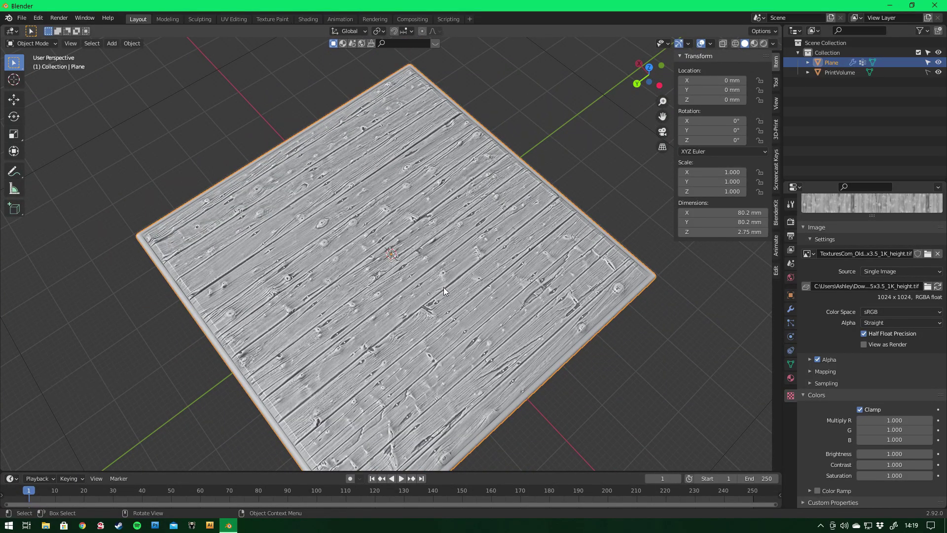
middle_click(460, 320)
scroll("up", 3)
scroll("down", 3)
middle_click(304, 283)
scroll("up", 3)
middle_click(272, 286)
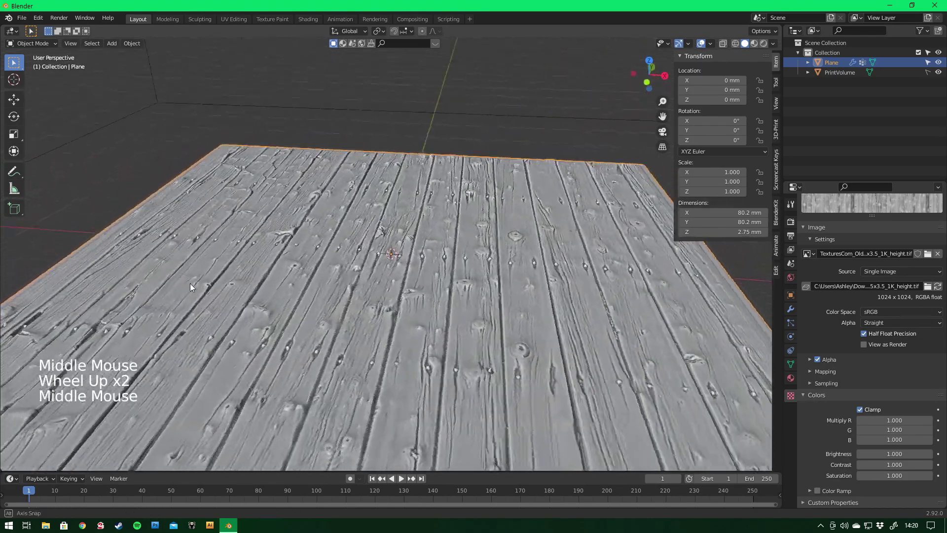
scroll("down", 3)
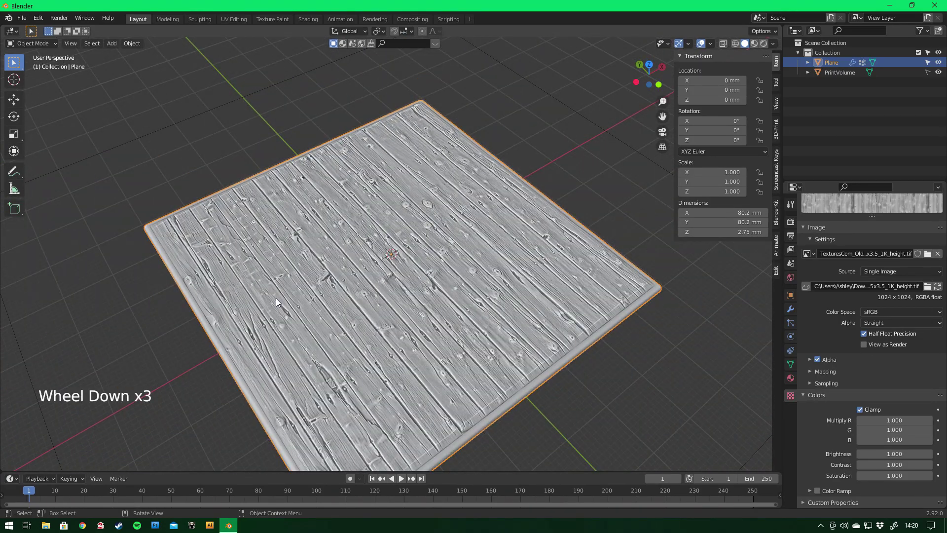